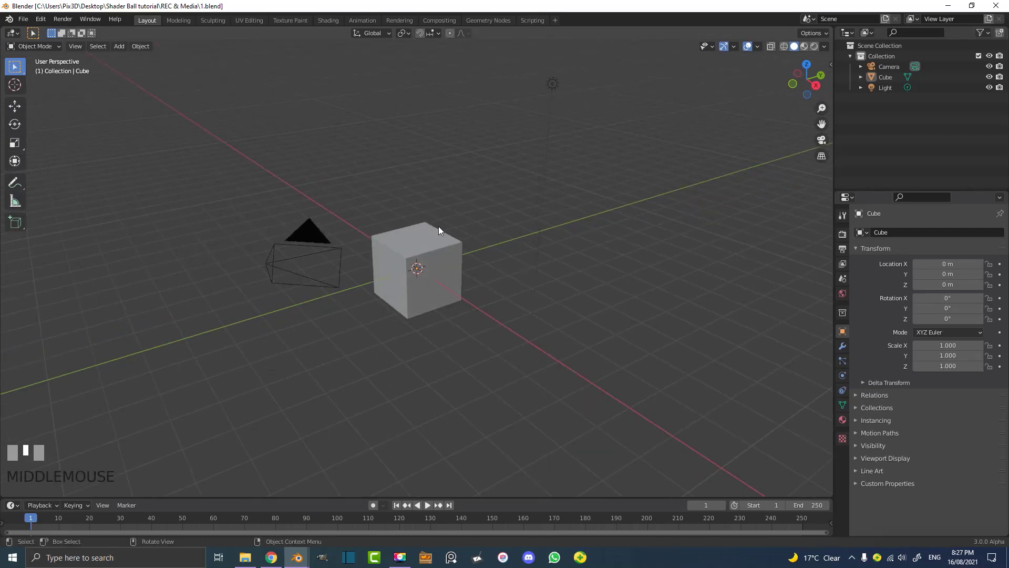
Select everything and delete the default cube, camera and light
{"action": "key", "text": "a"}
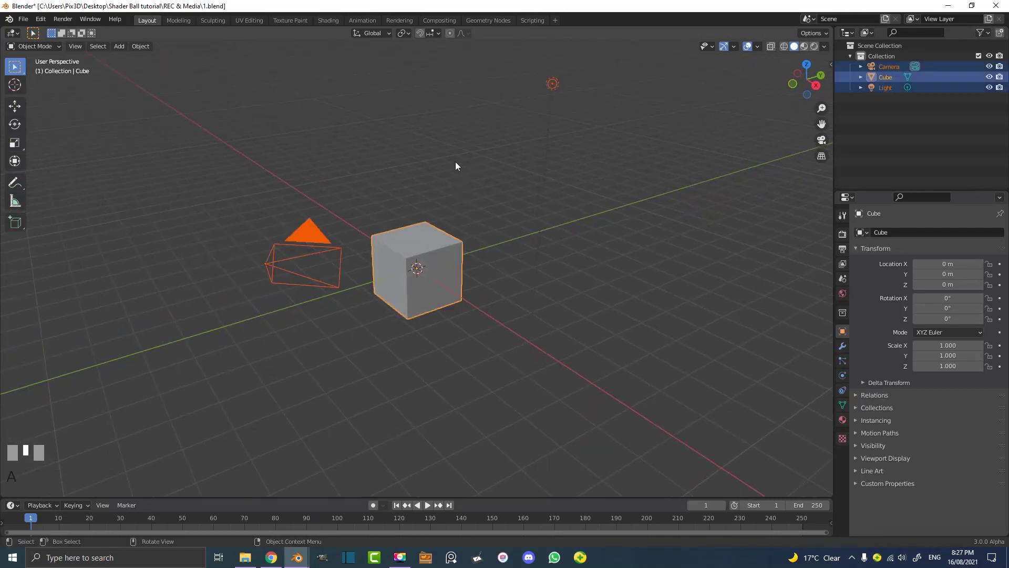
{"action": "key", "text": "x"}
{"action": "scroll", "scroll_direction": "up", "scroll_amount": 3}
{"action": "middle_click", "coordinate": [427, 247]}
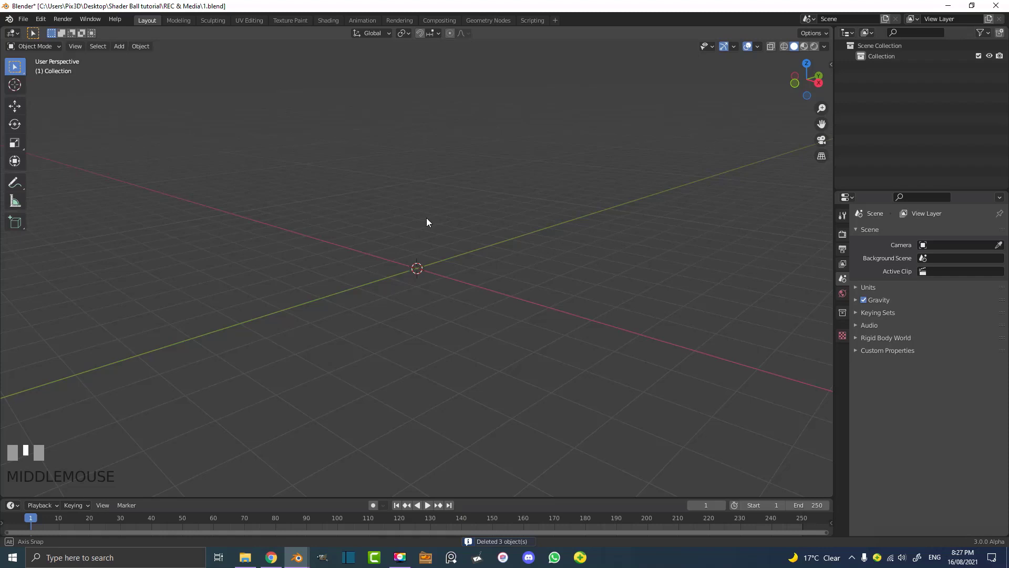
{"action": "scroll", "scroll_direction": "up", "scroll_amount": 3}
Bring up the Add menu and browse toward the mesh primitives for a UV sphere
{"action": "key", "text": "shift+a"}
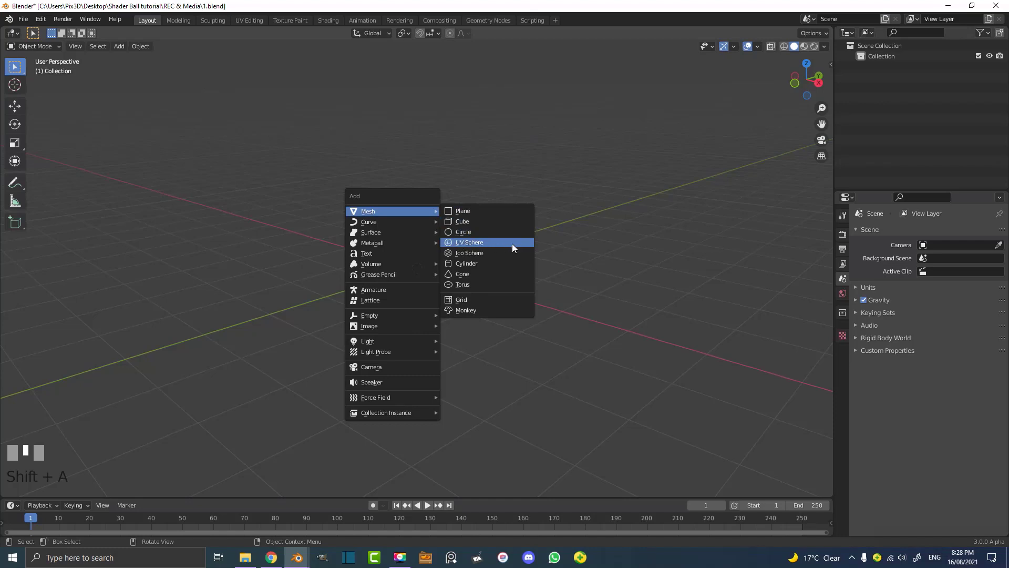
{"action": "scroll", "scroll_direction": "up", "scroll_amount": 3}
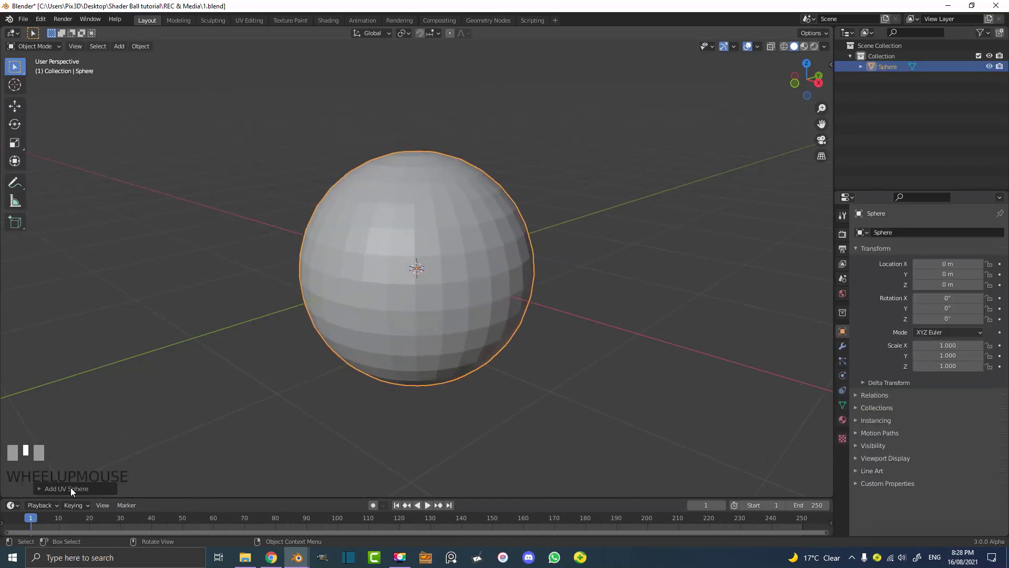
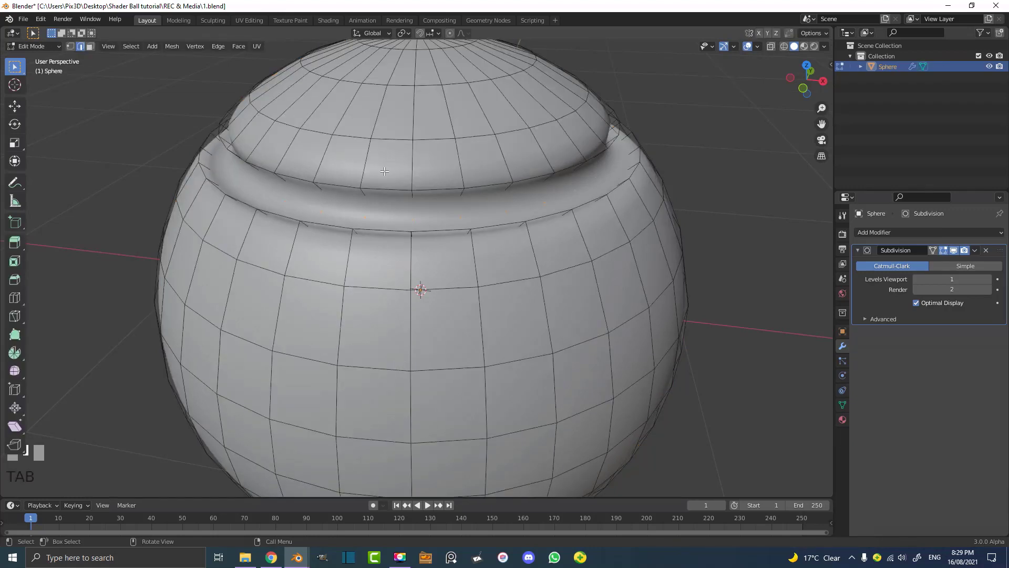
In edge mode select the two loops around the cap and bevel them into a double groove
{"action": "middle_click", "coordinate": [369, 155]}
{"action": "key", "text": "alt+a"}
{"action": "scroll", "scroll_direction": "up", "scroll_amount": 3}
{"action": "left_click", "coordinate": [329, 101]}
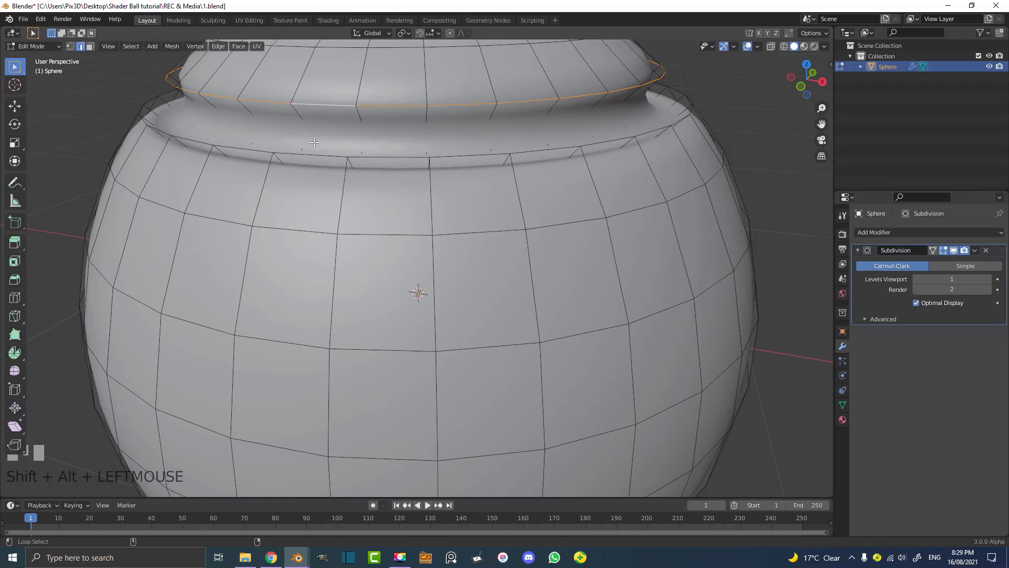
{"action": "left_click", "coordinate": [311, 152]}
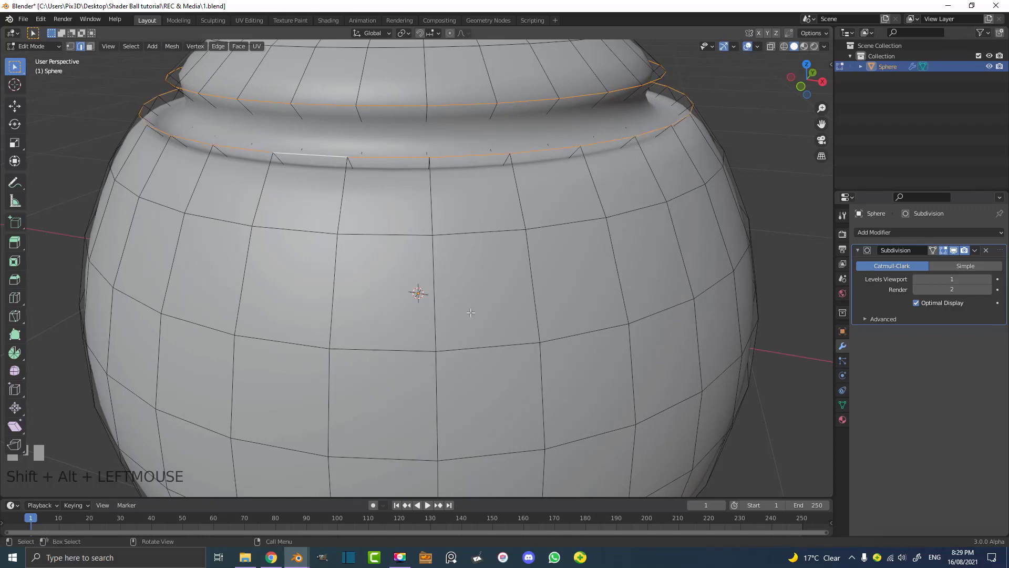
{"action": "key", "text": "ctrl+b"}
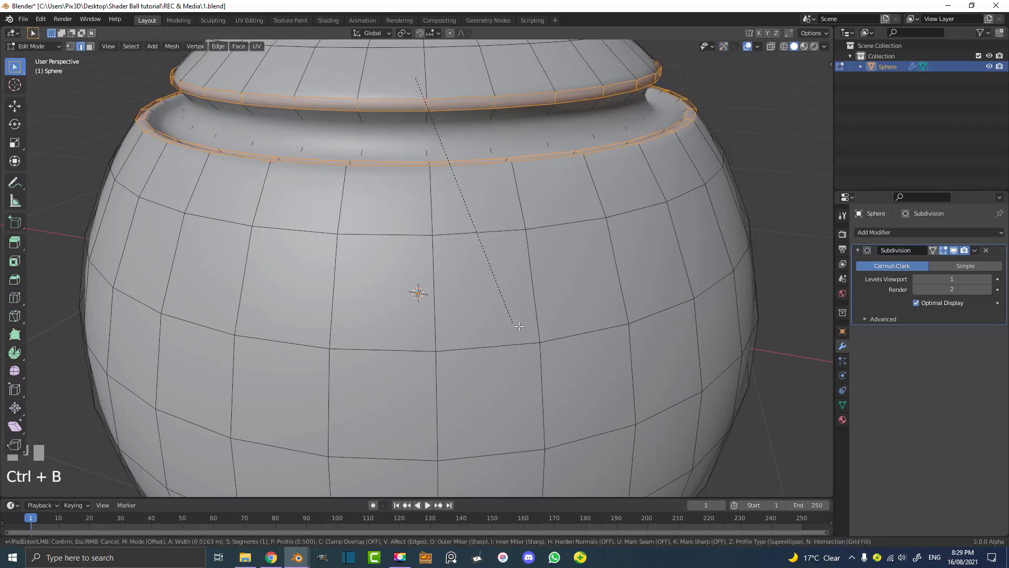
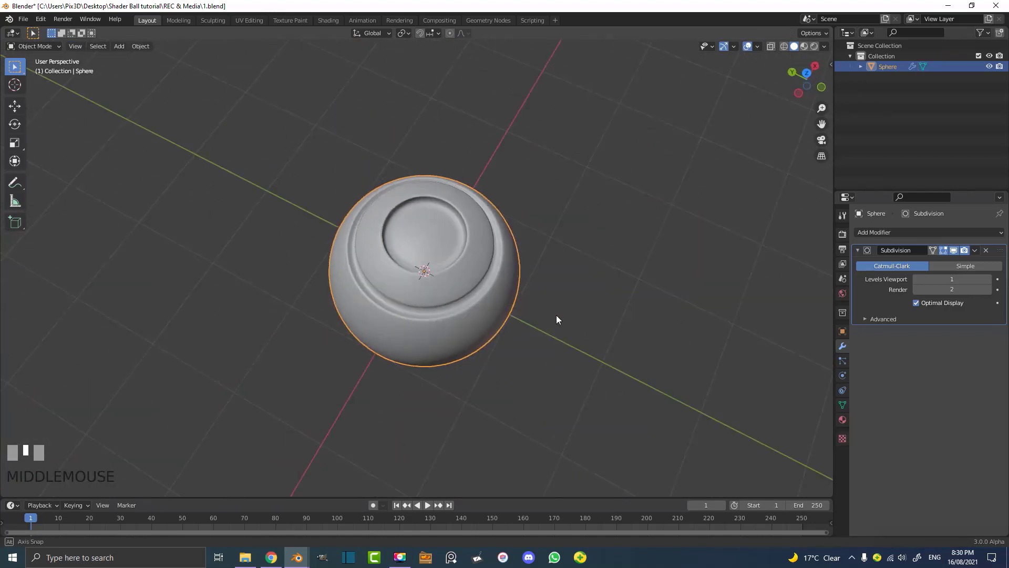
From a side view, move the sphere vertically so it rests on the floor grid
{"action": "left_click_drag", "start_coordinate": [568, 275], "coordinate": [467, 204]}
{"action": "key", "text": "KP_3"}
{"action": "key", "text": "g"}
{"action": "left_click", "coordinate": [467, 204]}
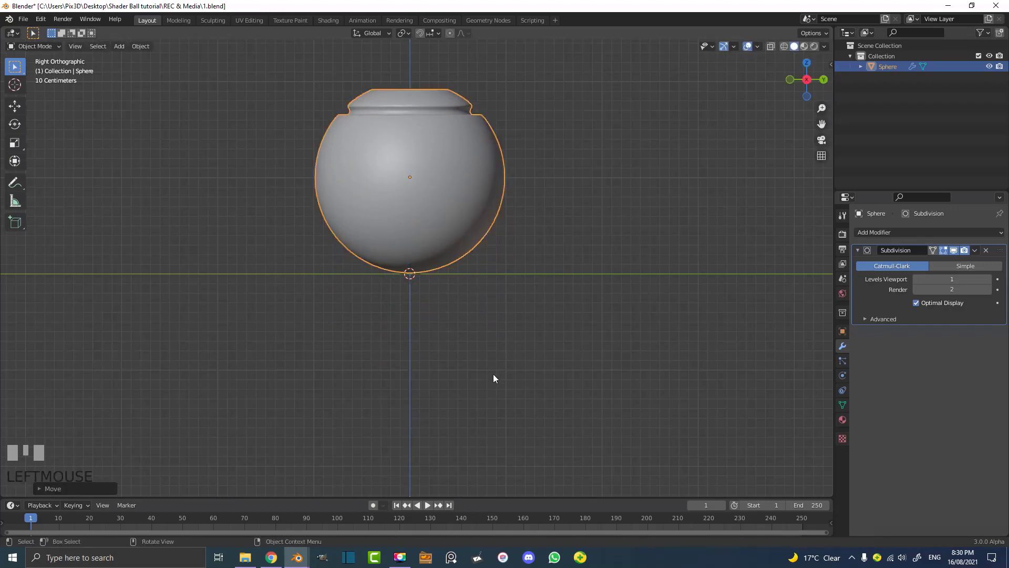
Rotate the sphere about X so its grooved cap tilts toward the front
{"action": "key", "text": "r"}
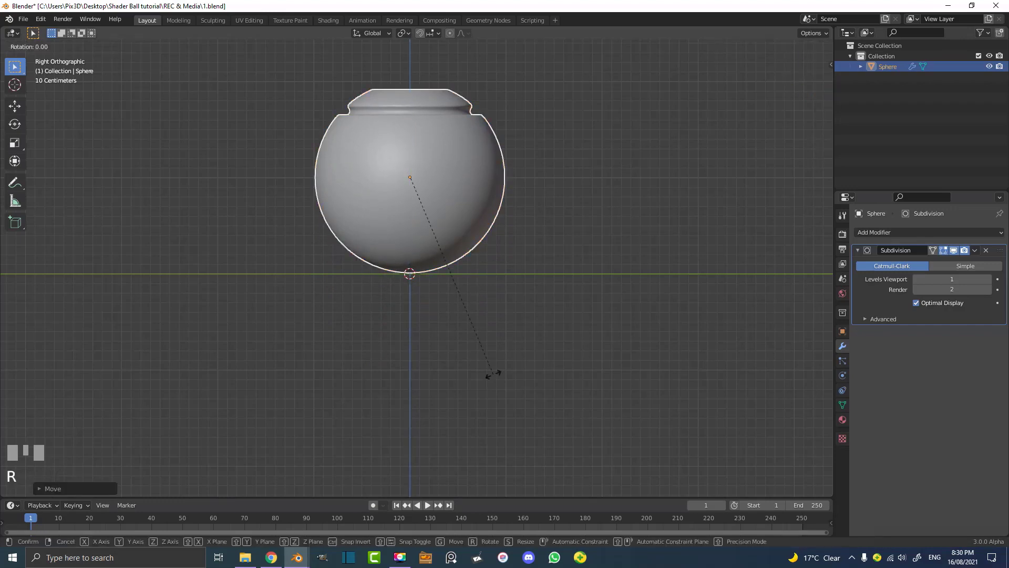
{"action": "key", "text": "Return"}
{"action": "left_click_drag", "start_coordinate": [377, 147], "coordinate": [508, 293]}
{"action": "scroll", "scroll_direction": "down", "scroll_amount": 3}
{"action": "key", "text": "KP_3"}
{"action": "key", "text": "KP_1"}
{"action": "scroll", "scroll_direction": "up", "scroll_amount": 3}
{"action": "scroll", "scroll_direction": "up", "scroll_amount": 3}
{"action": "key", "text": "r"}
{"action": "right_click", "coordinate": [508, 292]}
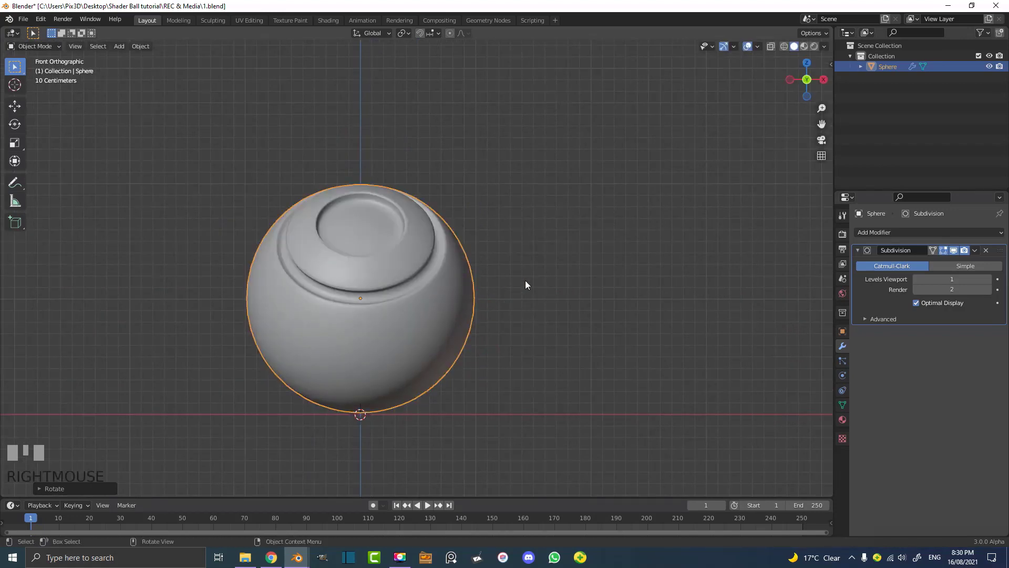
Orbit around the tilted sphere and bring up the Add menu for the base
{"action": "left_click_drag", "start_coordinate": [442, 256], "coordinate": [486, 281]}
{"action": "scroll", "scroll_direction": "up", "scroll_amount": 3}
{"action": "key", "text": "shift+a"}
Fill and extrude the scaled circle into a ring foot, then slide an edge loop to taper it
{"action": "scroll", "scroll_direction": "down", "scroll_amount": 3}
{"action": "key", "text": "Tab"}
{"action": "scroll", "scroll_direction": "up", "scroll_amount": 3}
{"action": "key", "text": "e"}
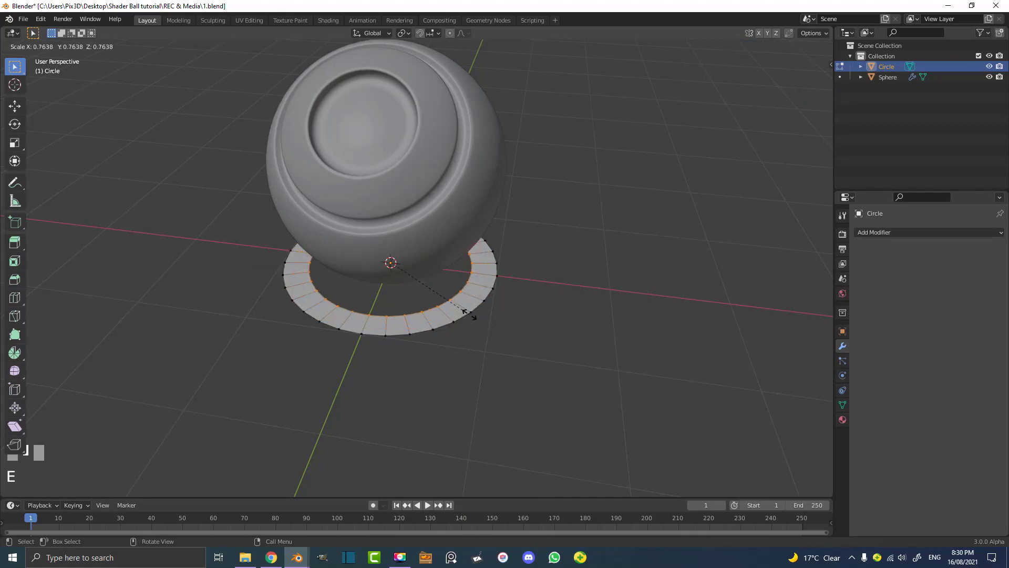
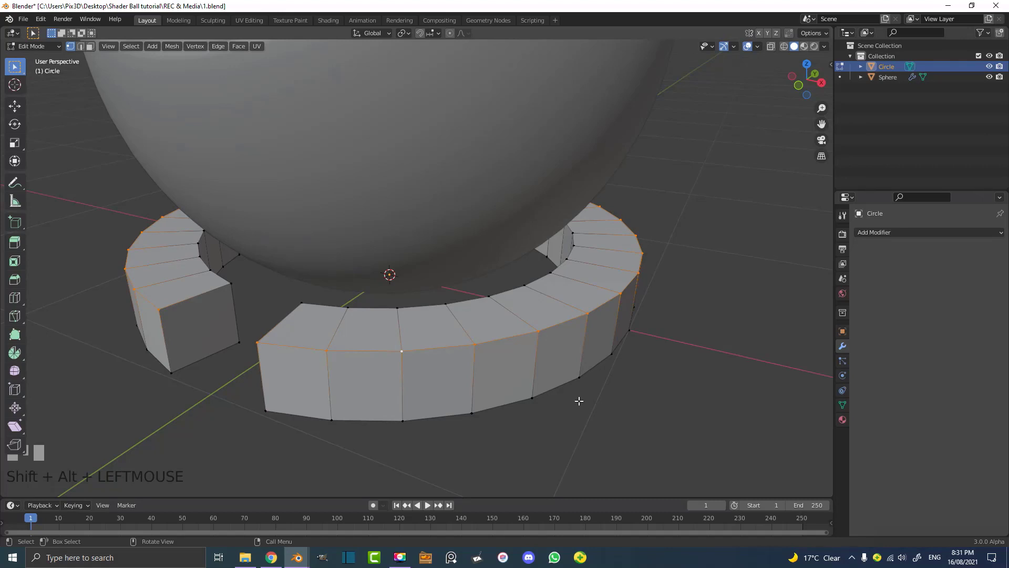
{"action": "key", "text": "g"}
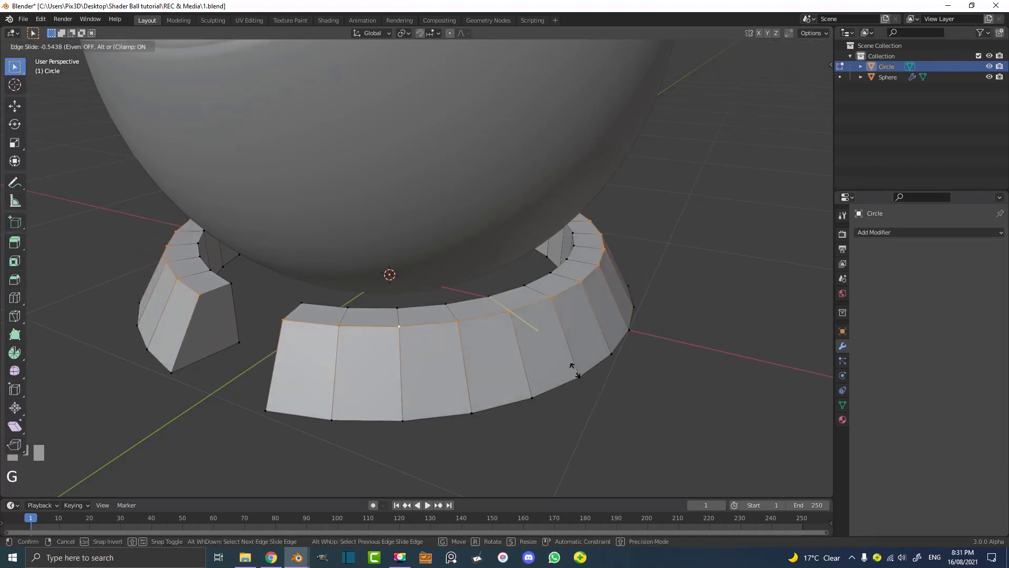
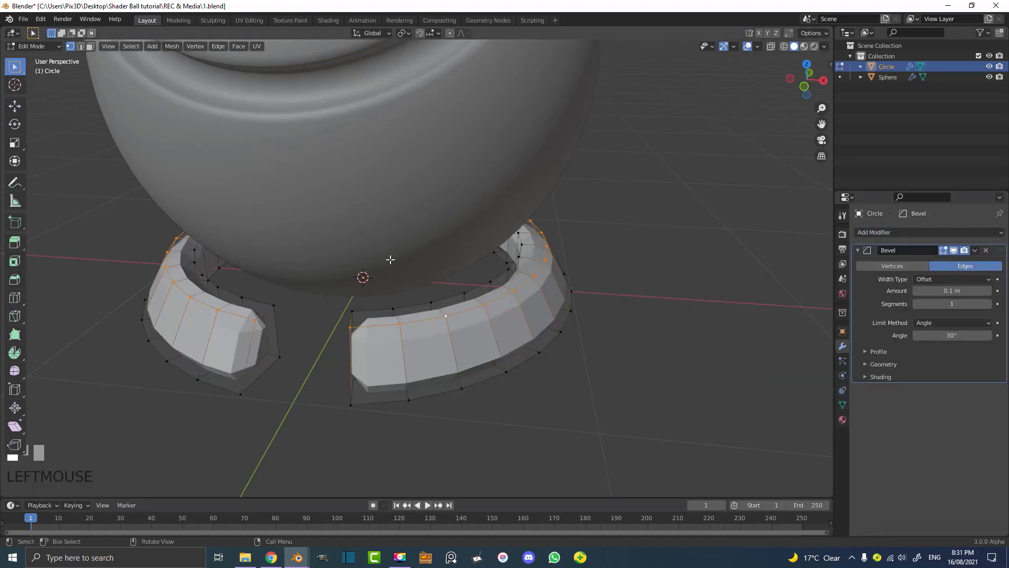
Back in Object Mode set the foot's Bevel amount to about 0.073 m
{"action": "key", "text": "Tab"}
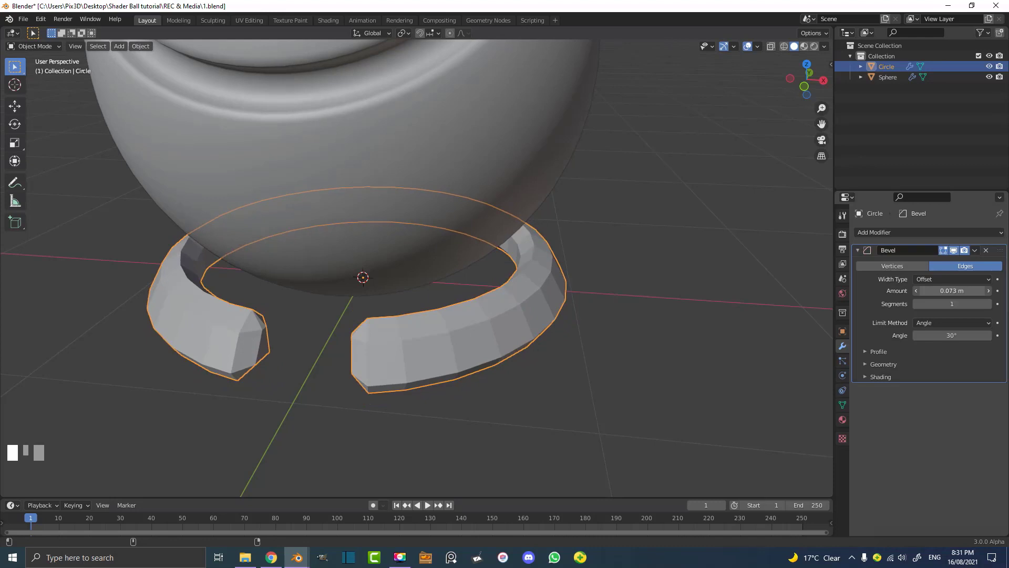
{"action": "left_click_drag", "start_coordinate": [400, 360], "coordinate": [990, 306]}
{"action": "scroll", "scroll_direction": "up", "scroll_amount": 3}
{"action": "scroll", "scroll_direction": "up", "scroll_amount": 3}
{"action": "left_click_drag", "start_coordinate": [990, 306], "coordinate": [466, 265]}
{"action": "scroll", "scroll_direction": "down", "scroll_amount": 3}
Add Subdivision Surface smoothing to the foot and bring up the Add menu for a floor
{"action": "key", "text": "alt+a"}
{"action": "scroll", "scroll_direction": "down", "scroll_amount": 3}
{"action": "left_click_drag", "start_coordinate": [465, 265], "coordinate": [859, 252]}
{"action": "scroll", "scroll_direction": "up", "scroll_amount": 3}
{"action": "left_click_drag", "start_coordinate": [858, 252], "coordinate": [366, 283]}
{"action": "left_click_drag", "start_coordinate": [366, 283], "coordinate": [548, 343]}
{"action": "key", "text": "shift+a"}
{"action": "scroll", "scroll_direction": "down", "scroll_amount": 3}
Add and scale a floor plane under the sphere and extrude its back edge up into a wall
{"action": "key", "text": "s"}
{"action": "left_click", "coordinate": [550, 342]}
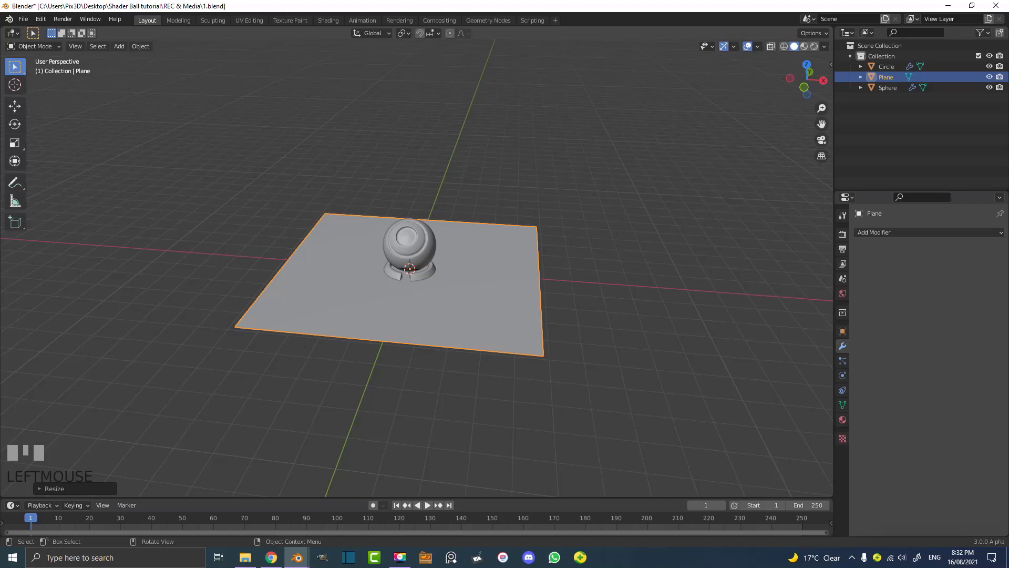
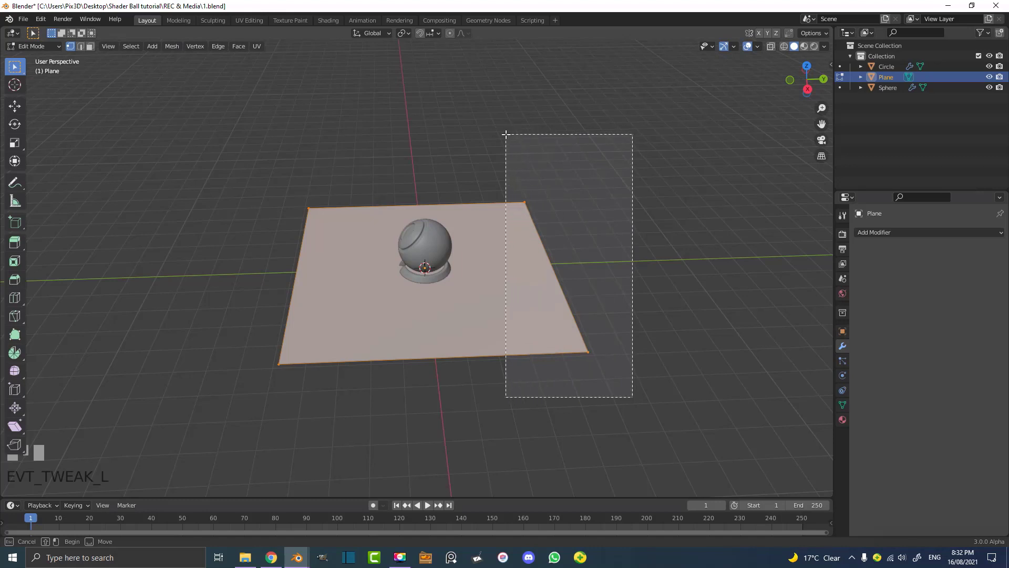
{"action": "key", "text": "g"}
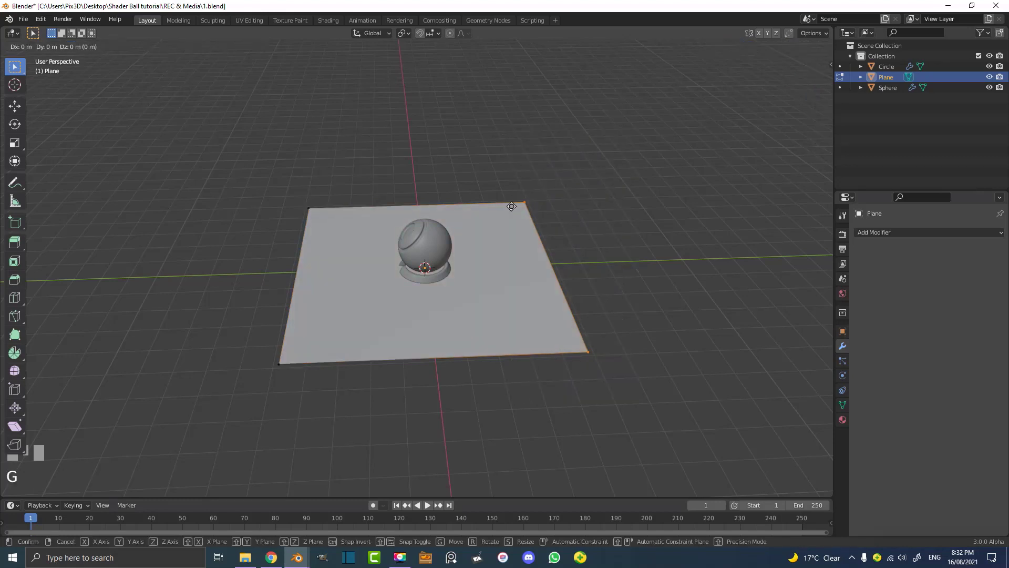
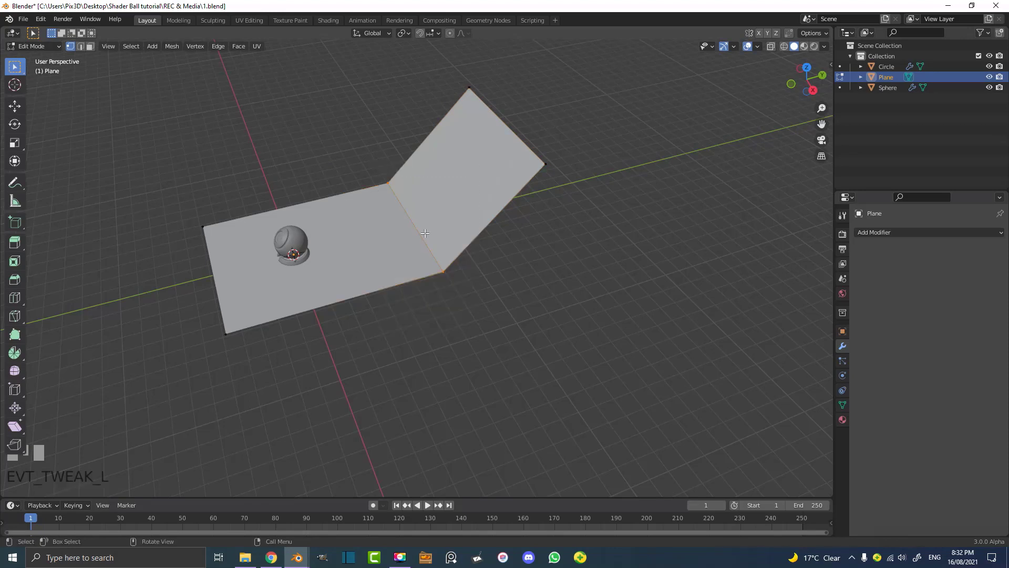
Bevel the floor-wall crease with extra segments into a smooth curved sweep
{"action": "key", "text": "ctrl+b"}
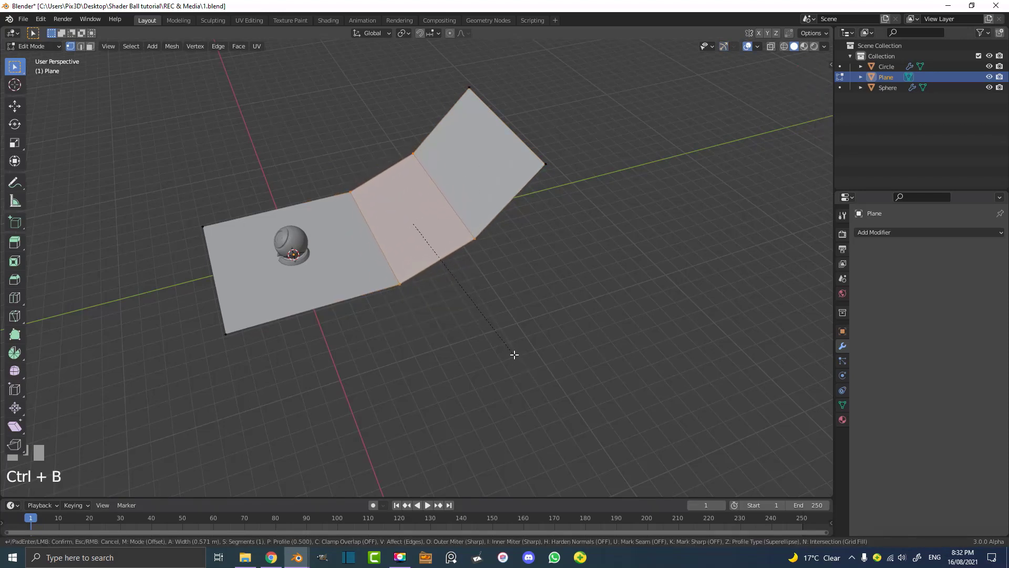
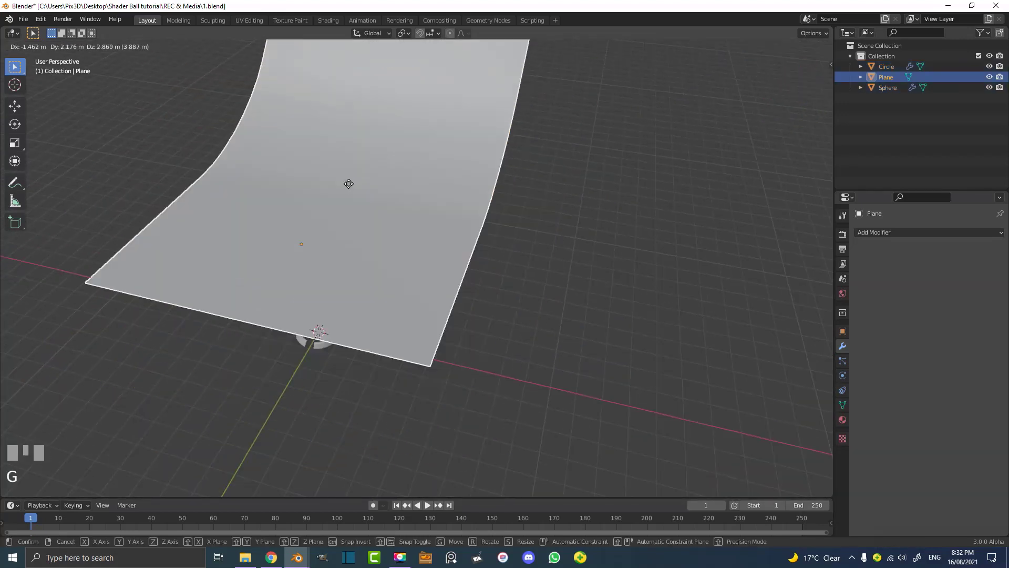
Shade the backdrop smooth and switch to front view ready for the 95 mm camera
{"action": "right_click", "coordinate": [379, 230]}
{"action": "left_click_drag", "start_coordinate": [375, 263], "coordinate": [462, 218]}
{"action": "scroll", "scroll_direction": "up", "scroll_amount": 3}
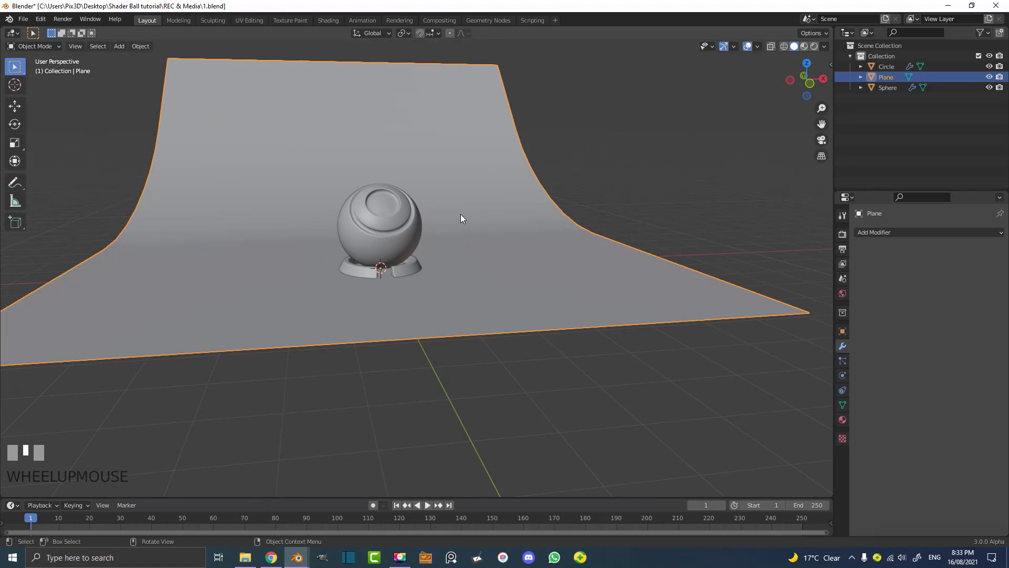
{"action": "left_click_drag", "start_coordinate": [364, 189], "coordinate": [363, 247]}
{"action": "key", "text": "KP_1"}
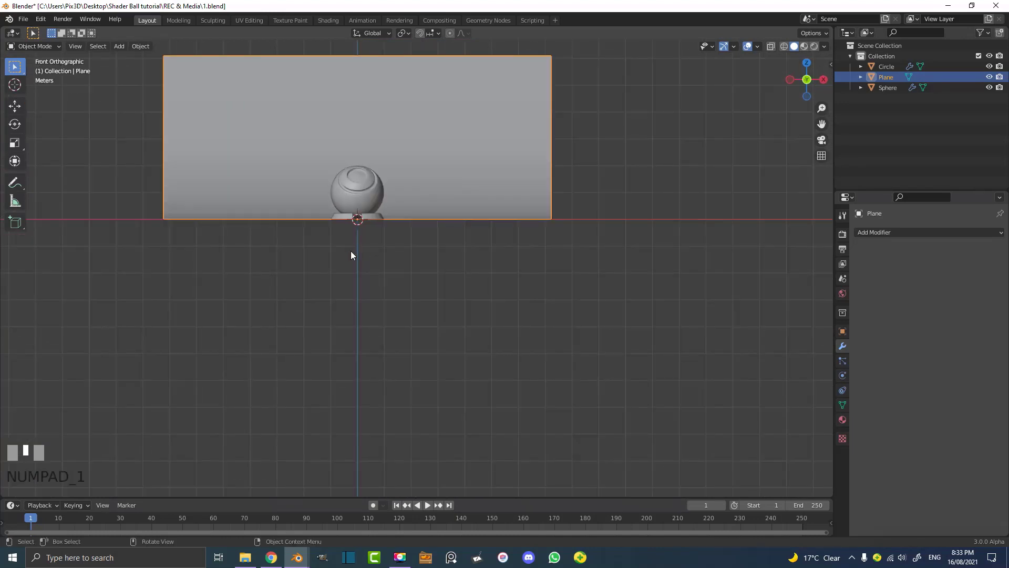
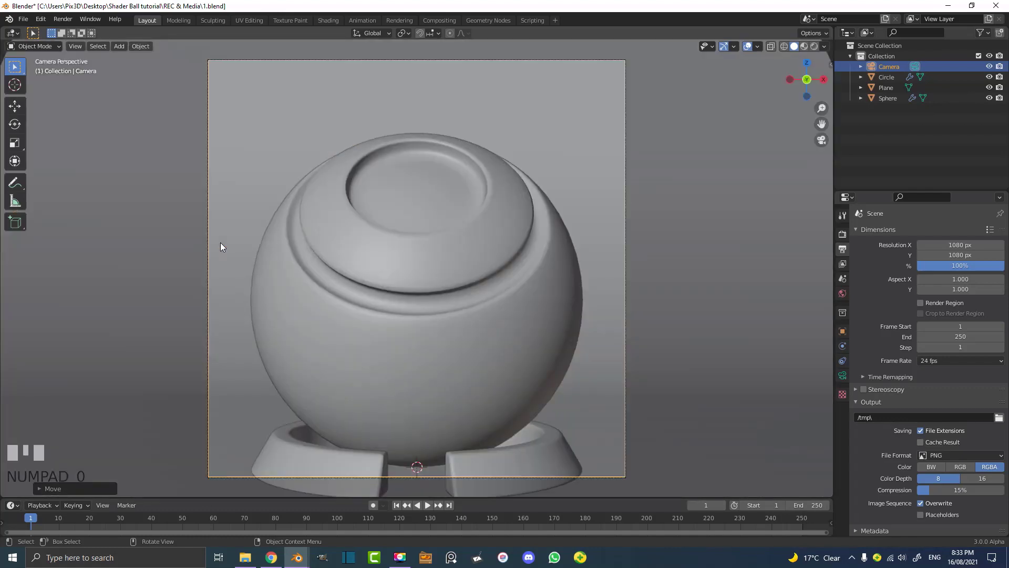
Tilt the camera about X and nudge its position toward the shader ball
{"action": "scroll", "scroll_direction": "down", "scroll_amount": 3}
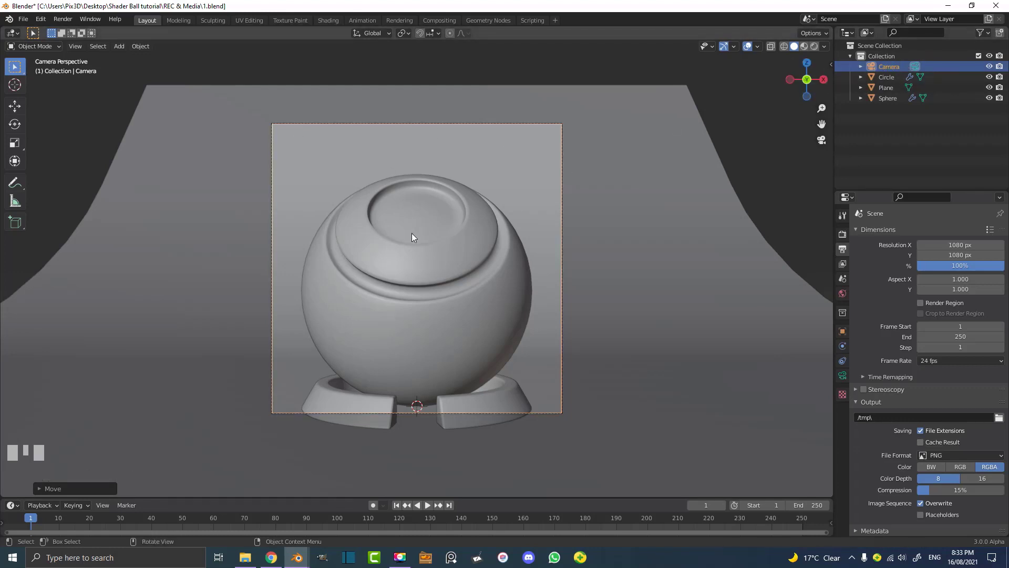
{"action": "key", "text": "r"}
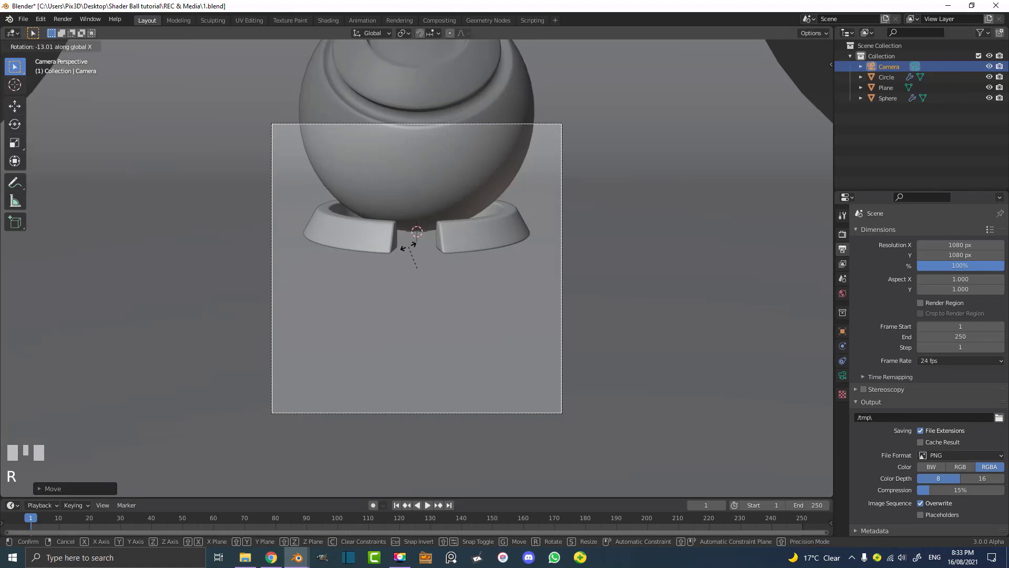
{"action": "left_click", "coordinate": [408, 249]}
{"action": "key", "text": "g"}
{"action": "left_click", "coordinate": [427, 259]}
Dolly the camera back along its axis so the ball and footed base sit centred in frame
{"action": "key", "text": "g"}
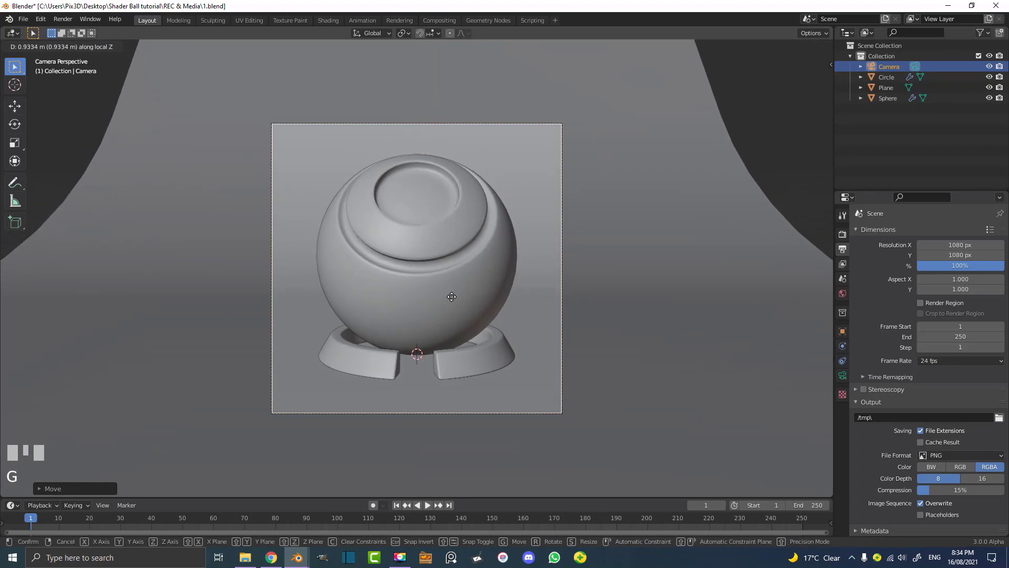
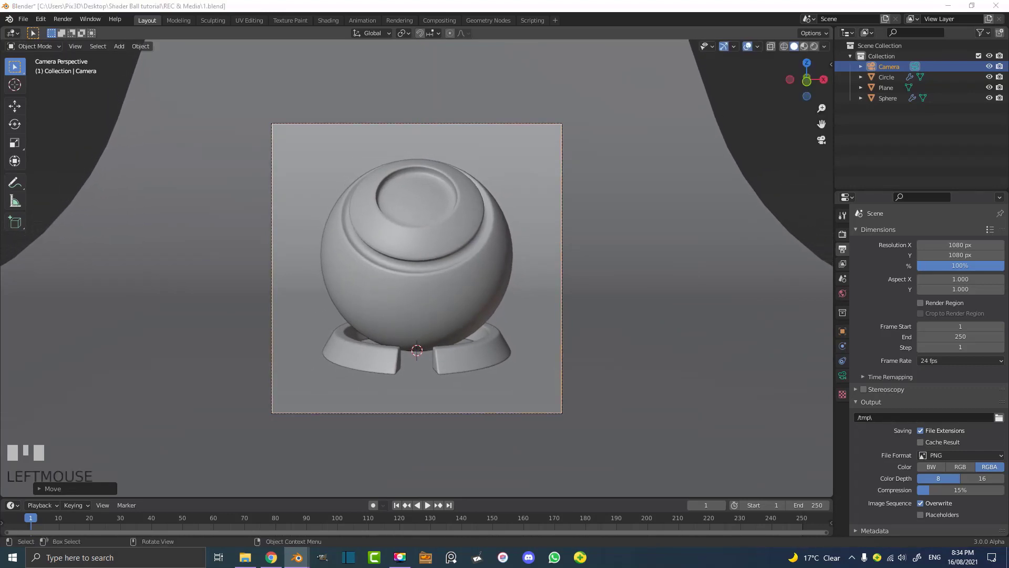
{"action": "scroll", "scroll_direction": "up", "scroll_amount": 3}
{"action": "scroll", "scroll_direction": "down", "scroll_amount": 3}
{"action": "scroll", "scroll_direction": "up", "scroll_amount": 3}
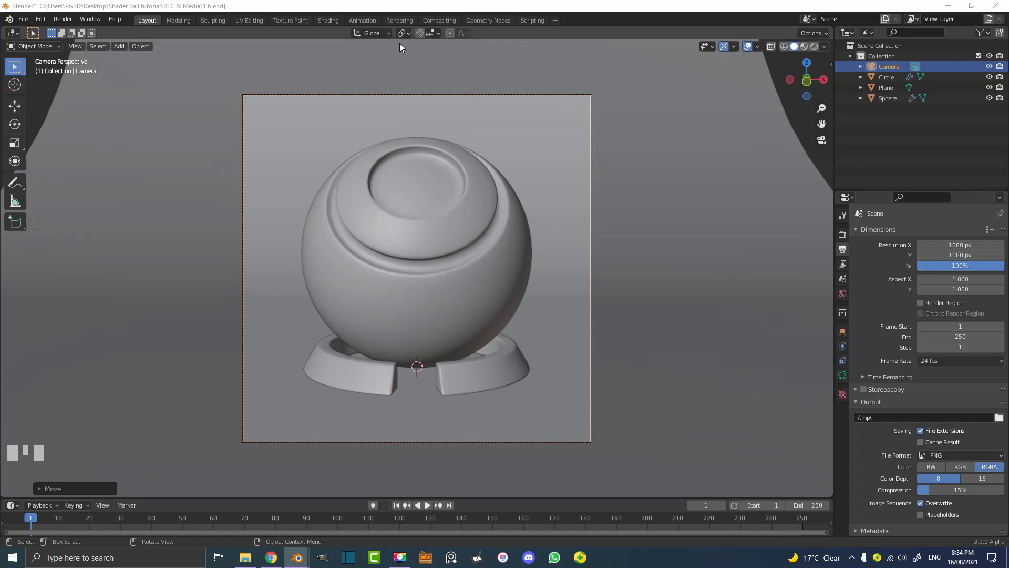
Rotate the sphere about its vertical axis so the grooved cap faces the camera
{"action": "left_click_drag", "start_coordinate": [406, 35], "coordinate": [524, 337]}
{"action": "key", "text": "r"}
{"action": "left_click_drag", "start_coordinate": [405, 33], "coordinate": [475, 290]}
{"action": "key", "text": "r"}
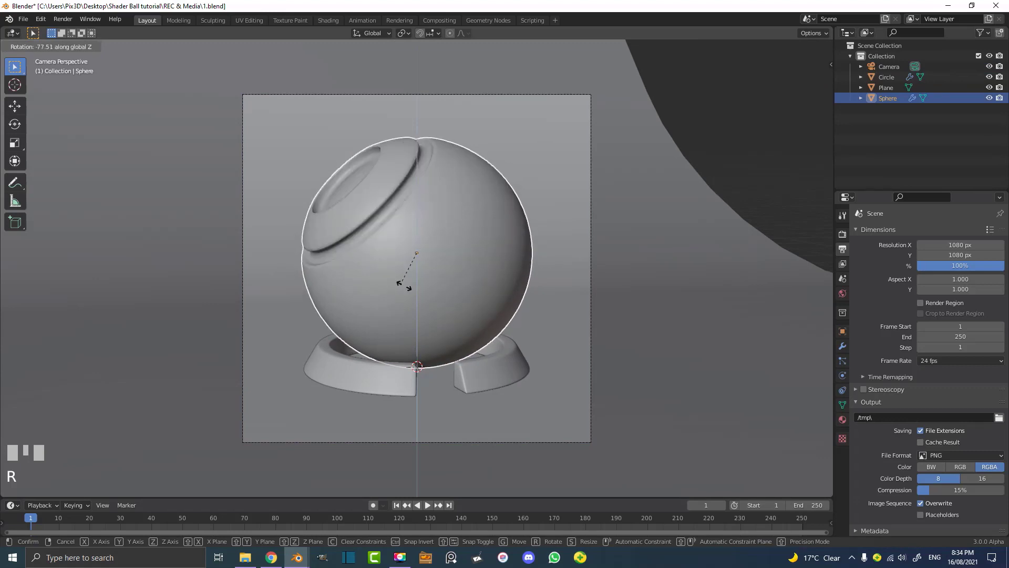
{"action": "right_click", "coordinate": [443, 306]}
{"action": "key", "text": "KP_7"}
{"action": "scroll", "scroll_direction": "down", "scroll_amount": 3}
{"action": "scroll", "scroll_direction": "down", "scroll_amount": 3}
{"action": "left_click_drag", "start_coordinate": [464, 369], "coordinate": [458, 288]}
Check the result through the camera view and save the blend file
{"action": "scroll", "scroll_direction": "up", "scroll_amount": 3}
{"action": "key", "text": "KP_0"}
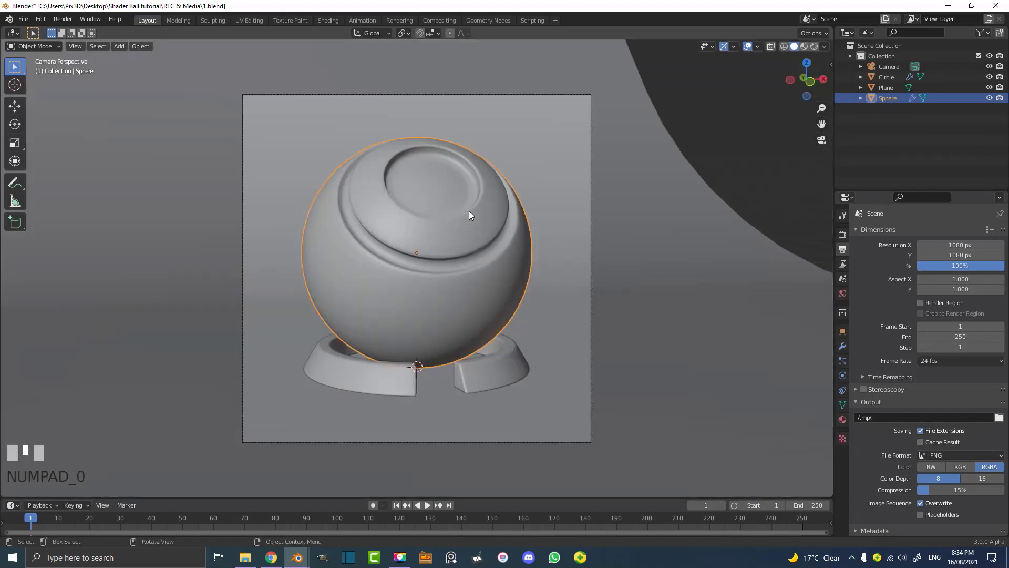
{"action": "scroll", "scroll_direction": "up", "scroll_amount": 3}
{"action": "scroll", "scroll_direction": "down", "scroll_amount": 3}
{"action": "key", "text": "ctrl+s"}
{"action": "key", "text": "alt+a"}
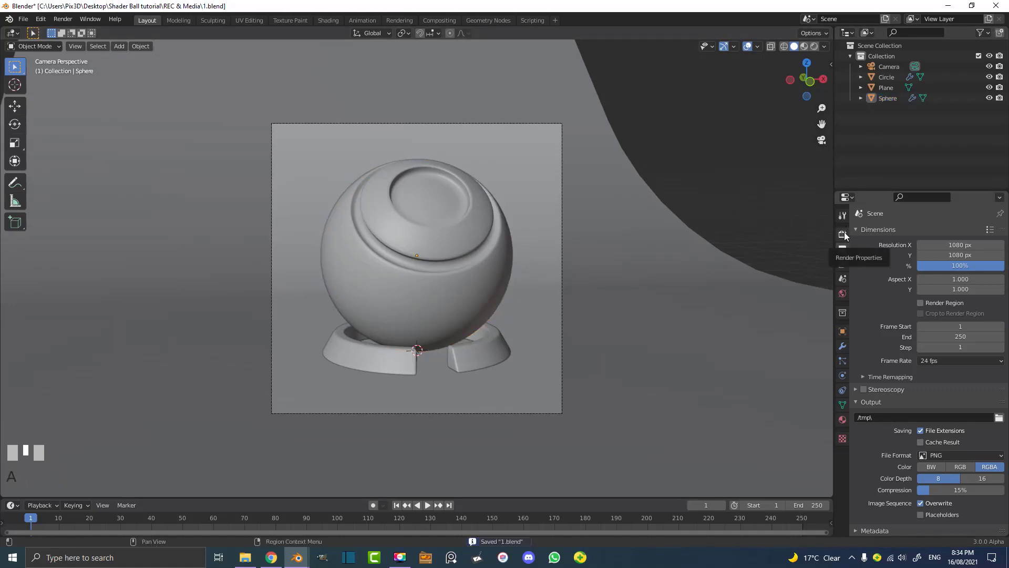
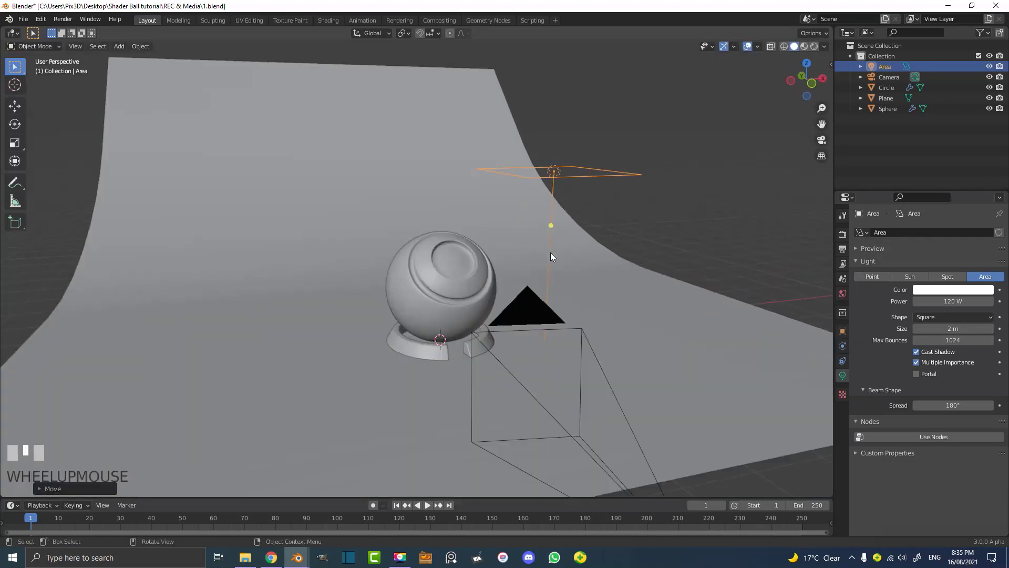
Scale the area light up roughly twofold beside the ball, viewed in rendered preview
{"action": "left_click_drag", "start_coordinate": [490, 249], "coordinate": [587, 162]}
{"action": "key", "text": "z"}
{"action": "middle_click", "coordinate": [568, 264]}
{"action": "key", "text": "s"}
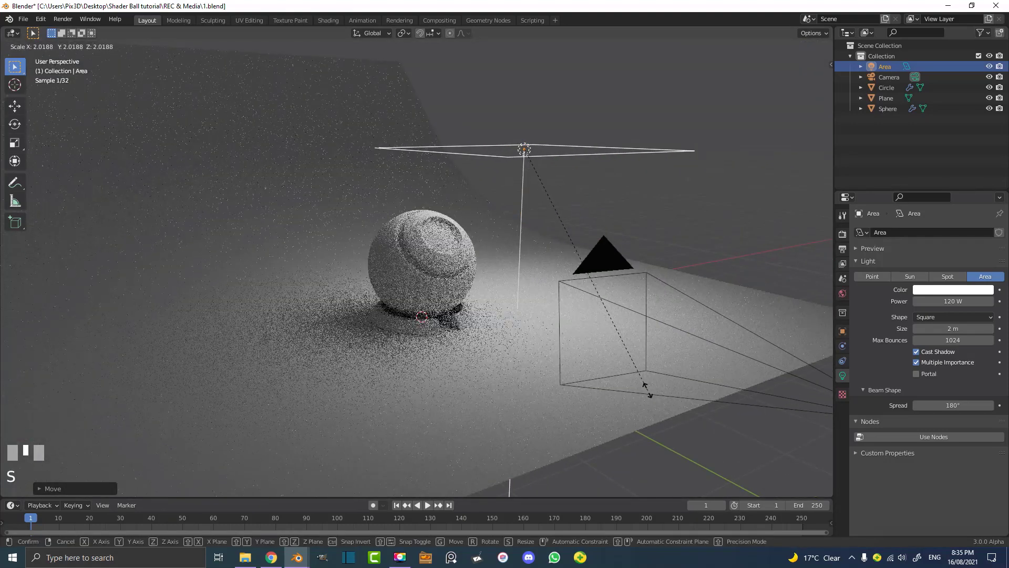
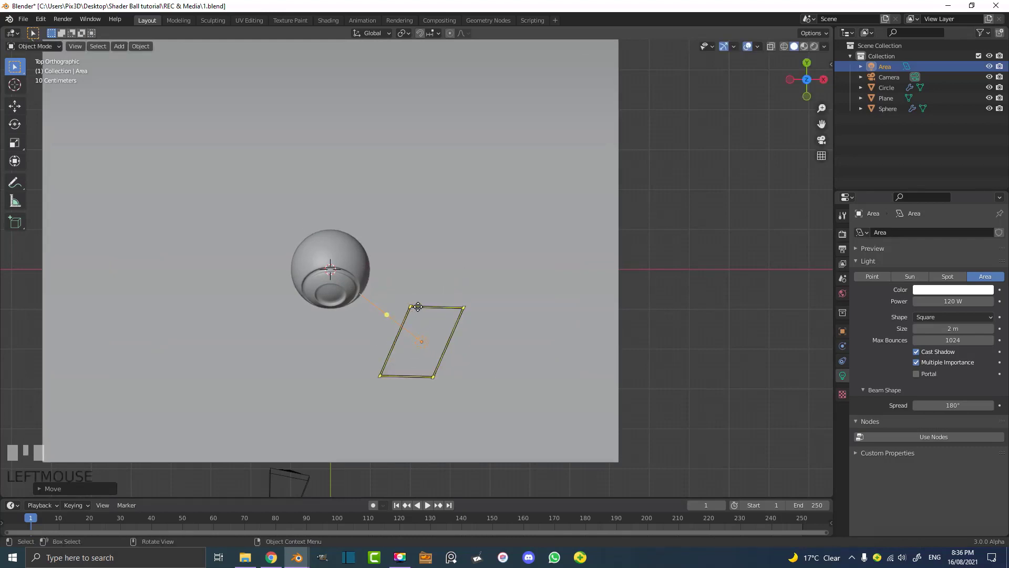
Duplicate the area light to the ball's other side and turn it to face the ball
{"action": "key", "text": "shift+d"}
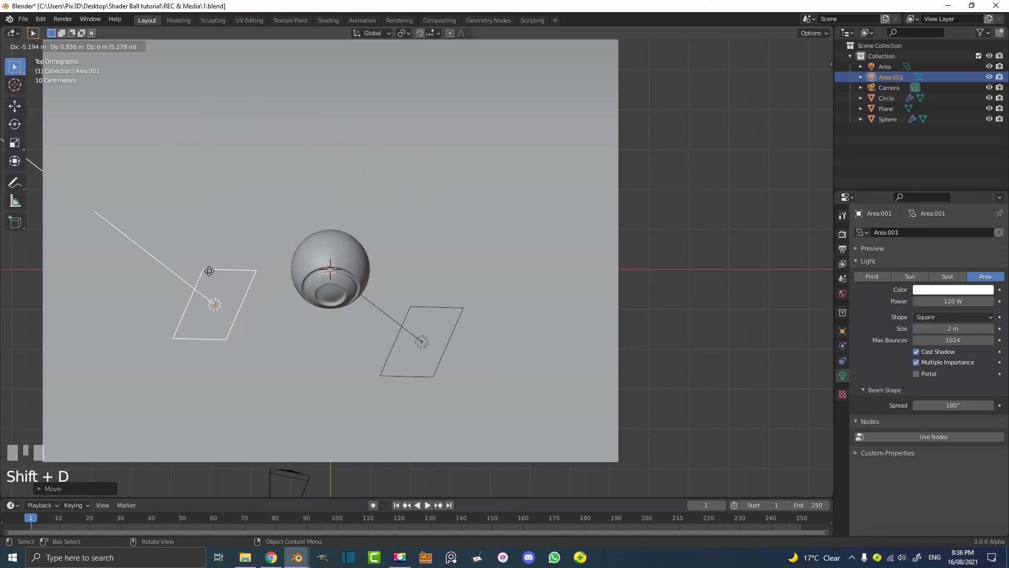
{"action": "left_click", "coordinate": [202, 292]}
{"action": "key", "text": "r"}
{"action": "left_click", "coordinate": [400, 288]}
{"action": "key", "text": "g"}
{"action": "left_click", "coordinate": [364, 299]}
Add a third light tilted above the ball and return to the camera view
{"action": "key", "text": "shift+d"}
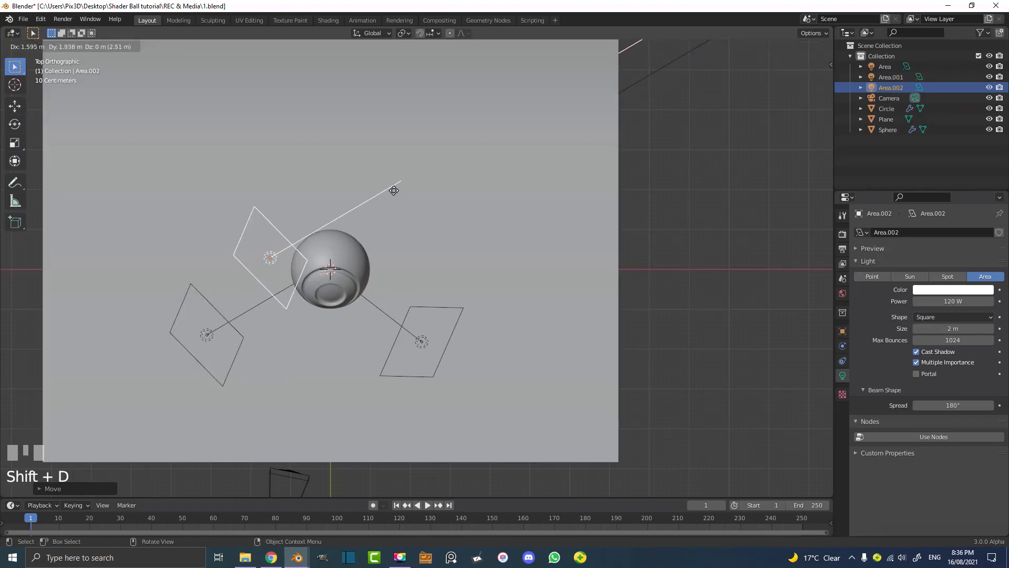
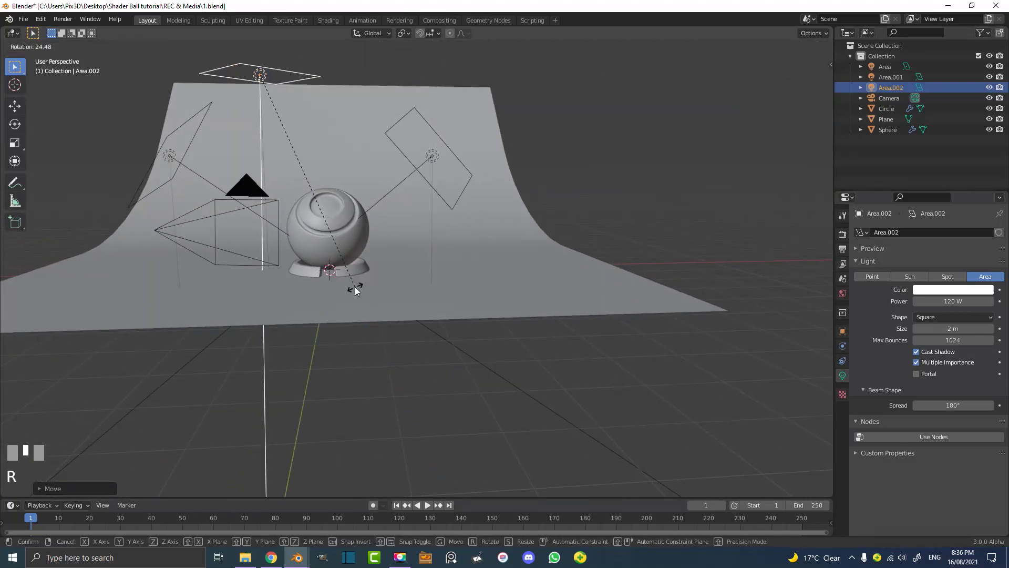
{"action": "left_click", "coordinate": [358, 290]}
{"action": "key", "text": "g"}
{"action": "left_click", "coordinate": [433, 296]}
{"action": "key", "text": "KP_0"}
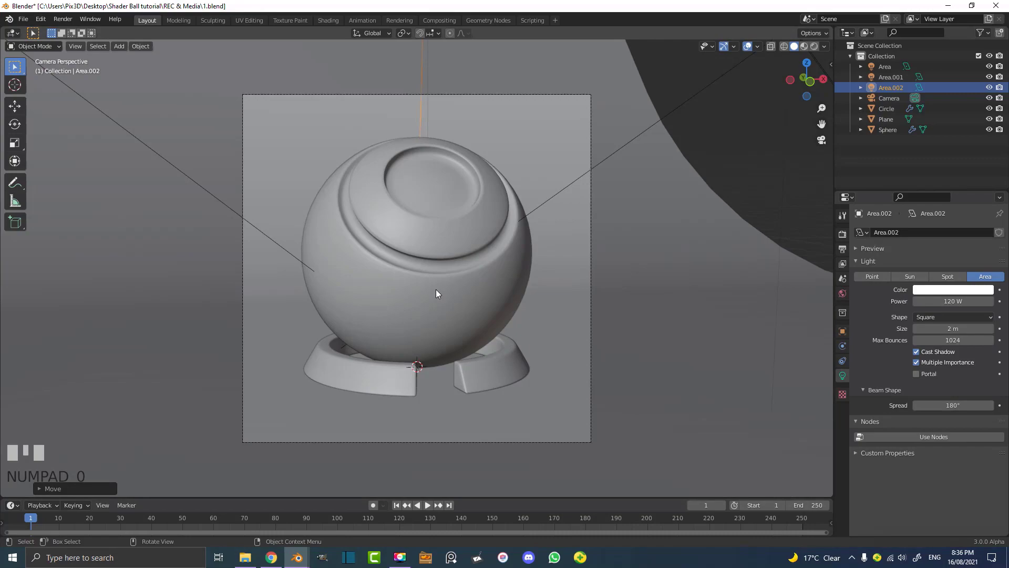
Switch the camera view to Rendered shading with a render region, then select the backdrop
{"action": "key", "text": "z"}
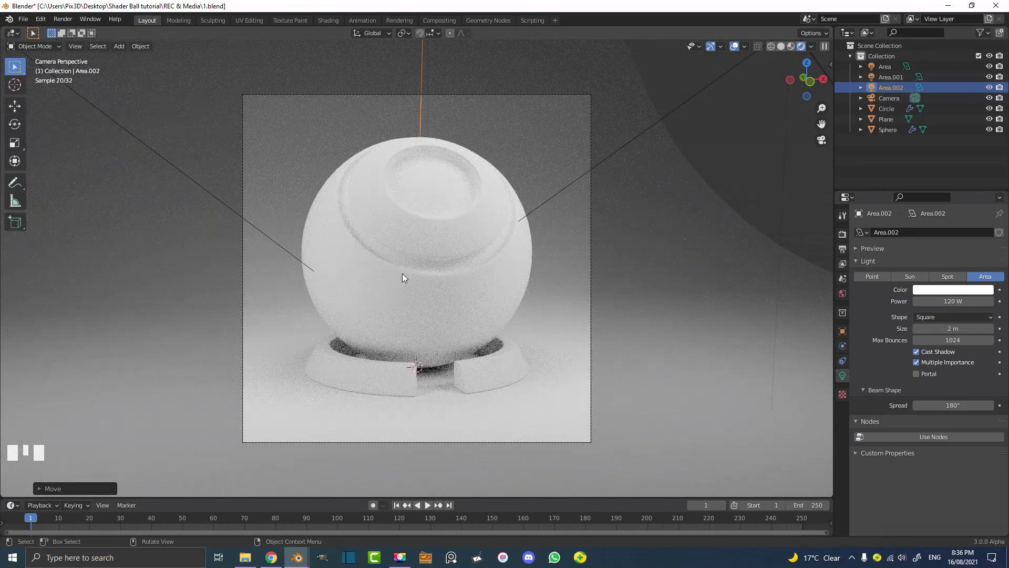
{"action": "key", "text": "ctrl+b"}
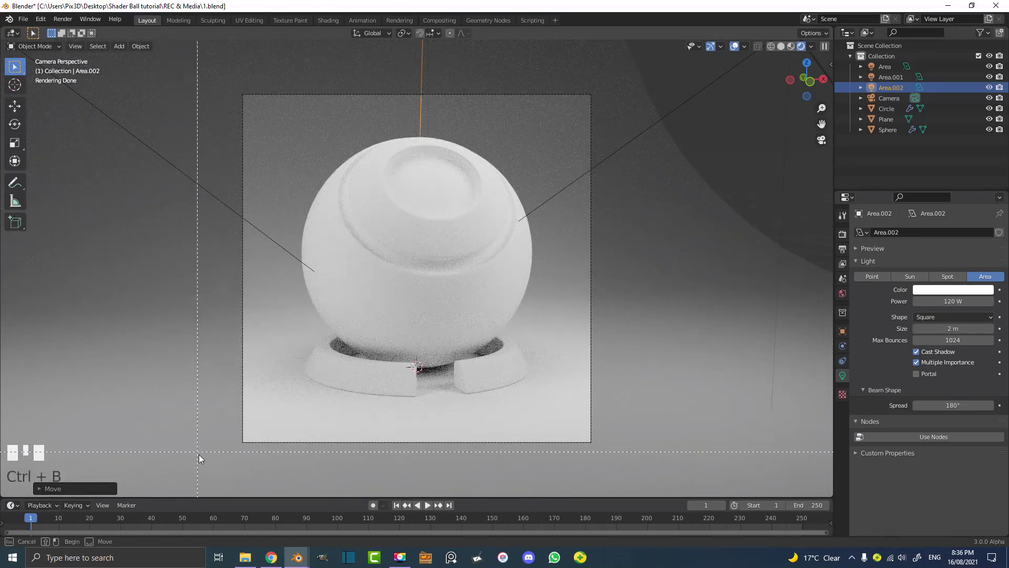
{"action": "left_click", "coordinate": [204, 463]}
{"action": "middle_click", "coordinate": [204, 463]}
{"action": "right_click", "coordinate": [204, 463]}
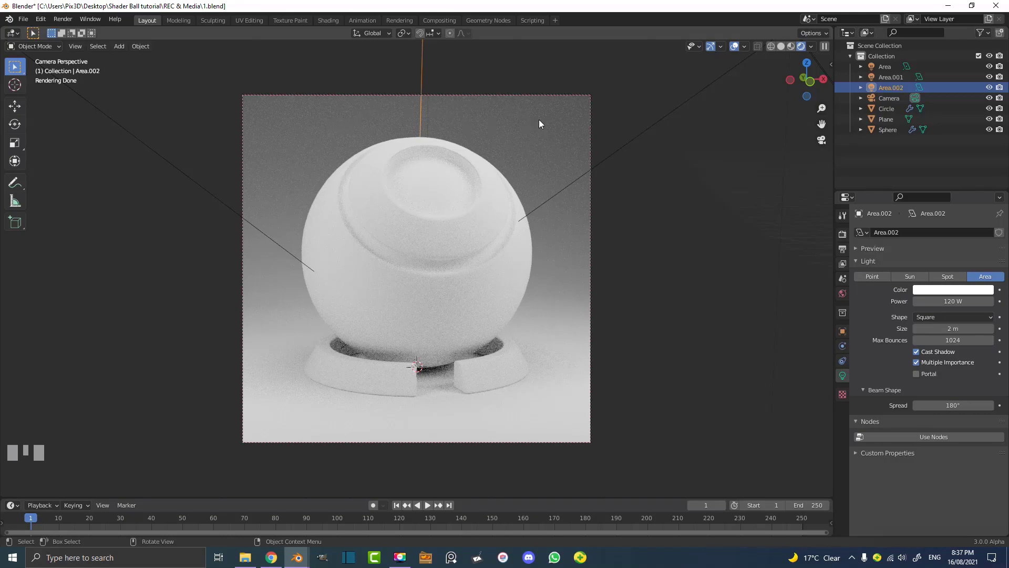
{"action": "left_click", "coordinate": [540, 124]}
Give the backdrop a new material named floor with a darker grey Base Color
{"action": "key", "text": "g"}
{"action": "right_click", "coordinate": [599, 178]}
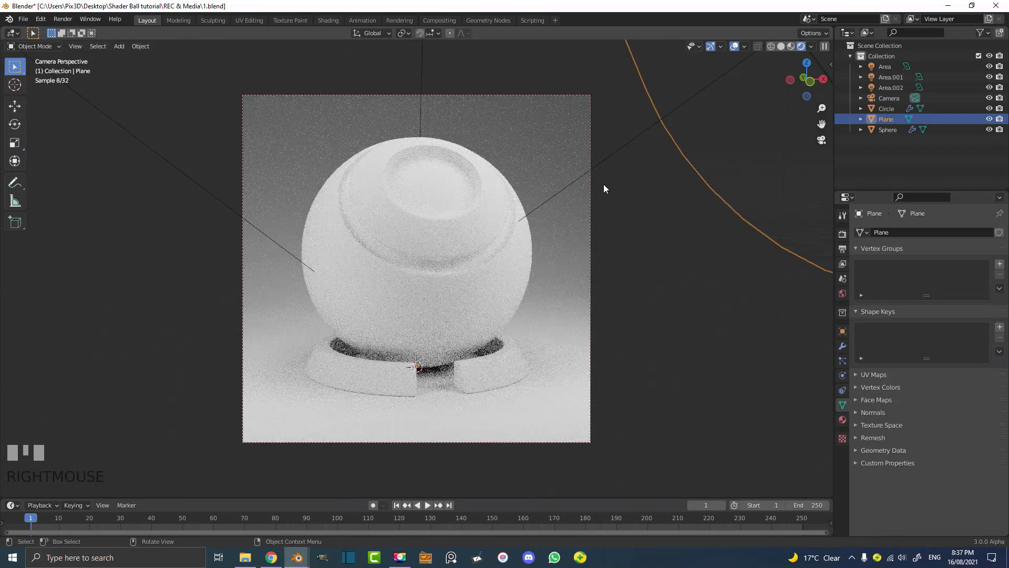
{"action": "left_click", "coordinate": [846, 424]}
{"action": "left_click_drag", "start_coordinate": [913, 268], "coordinate": [973, 298]}
{"action": "key", "text": "o"}
{"action": "key", "text": "Return"}
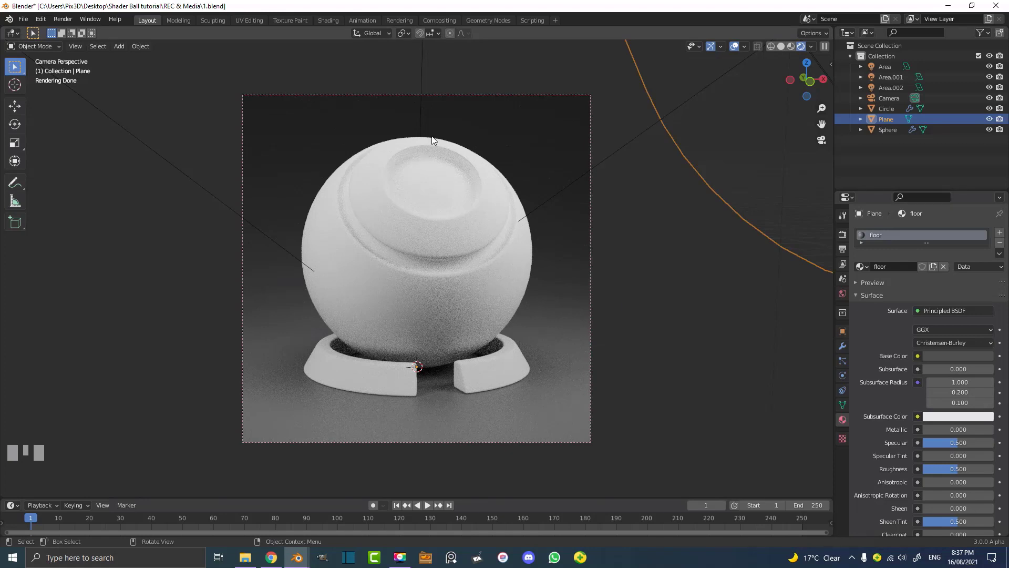
{"action": "left_click", "coordinate": [510, 265]}
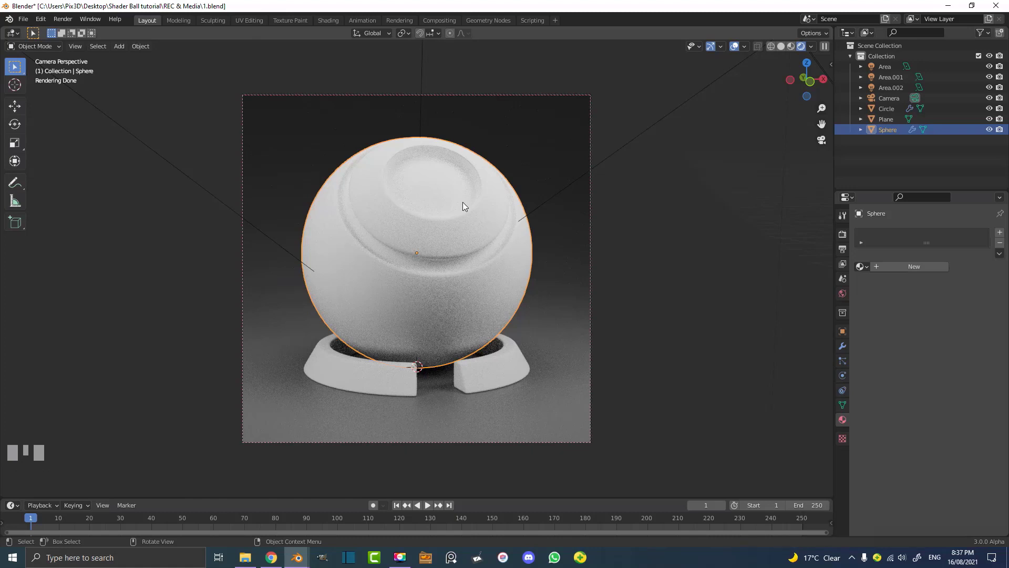
{"action": "key", "text": "alt+a"}
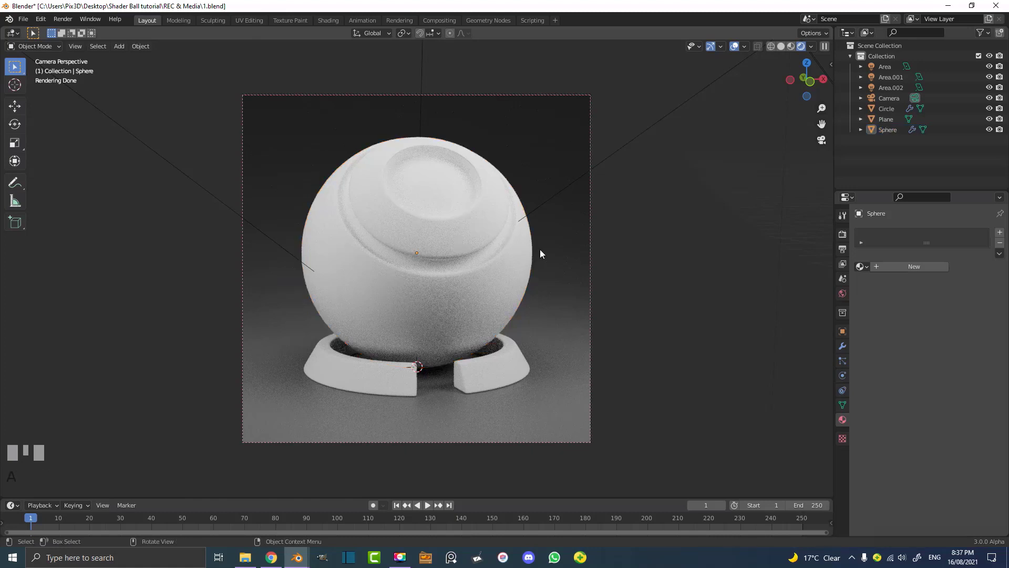
{"action": "left_click", "coordinate": [480, 214]}
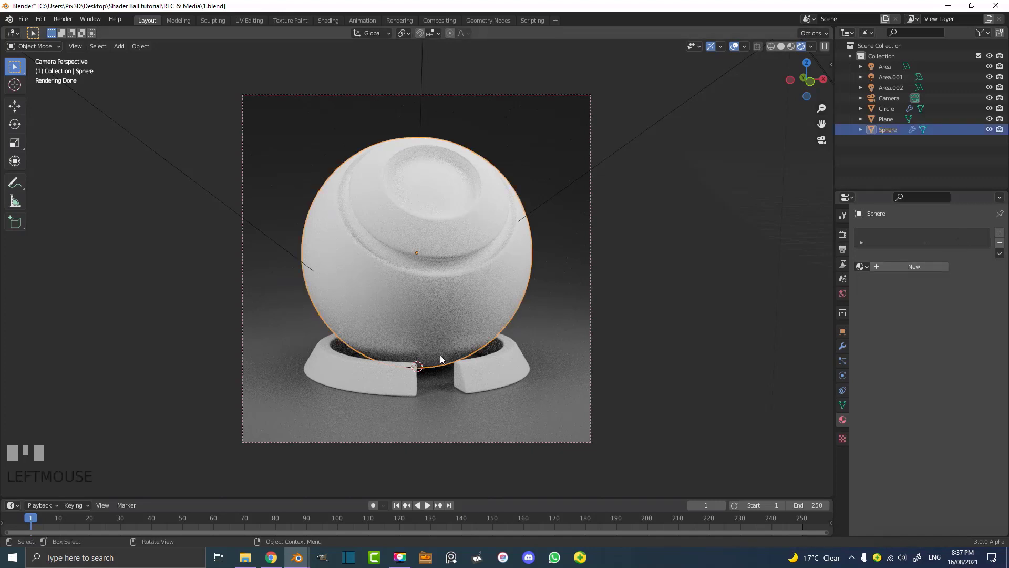
{"action": "left_click", "coordinate": [489, 376]}
{"action": "left_click", "coordinate": [464, 276]}
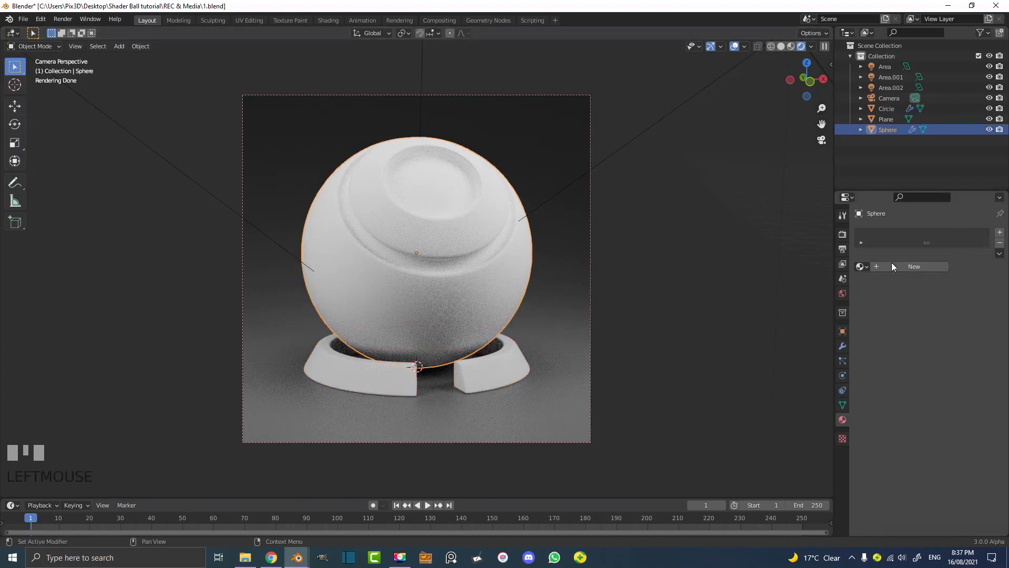
{"action": "key", "text": "alt+a"}
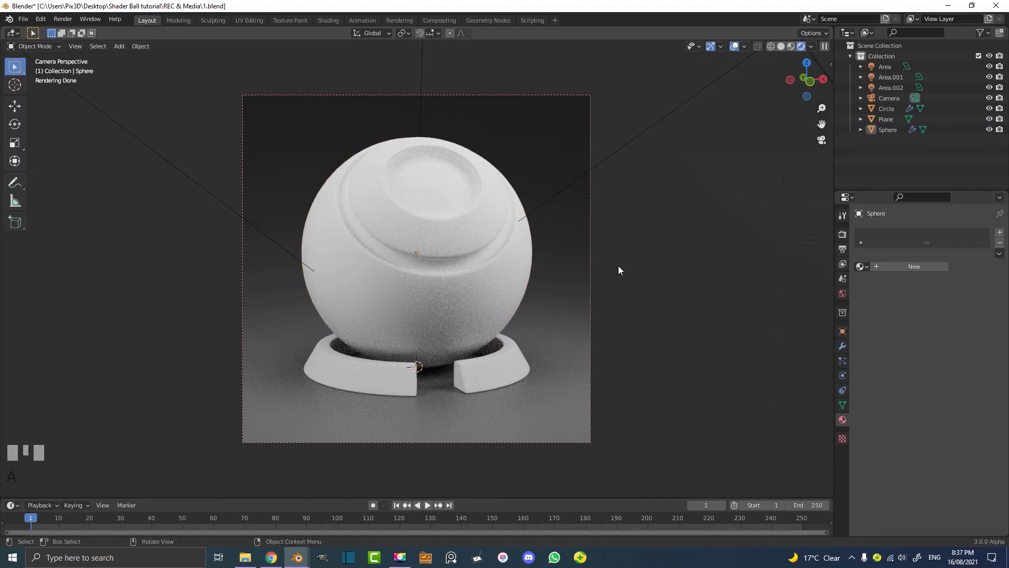